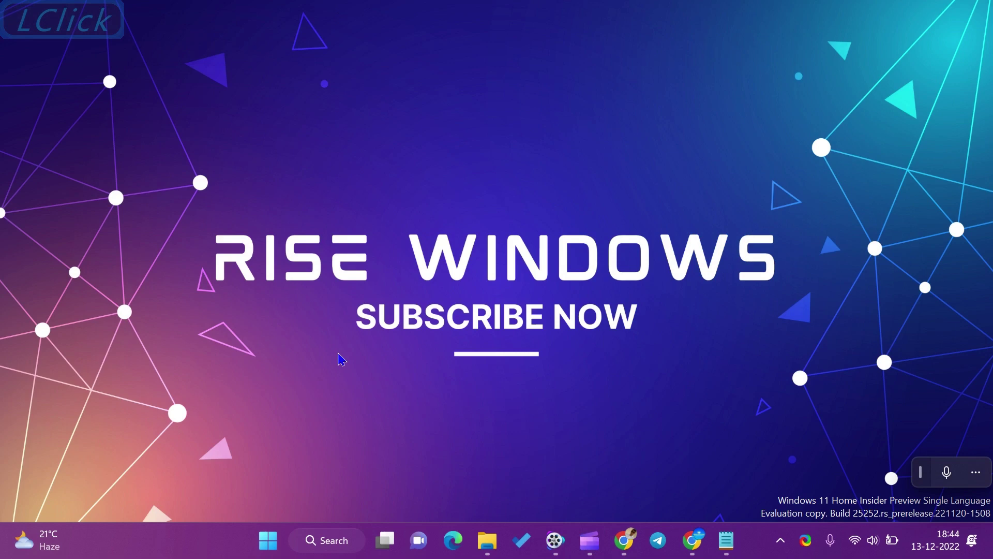
# - Bring the AOMEI Christmas Carnival Giveaway tab forward in Chrome, dismiss the floating menu and return to the top banner
pyautogui.click(628, 546)
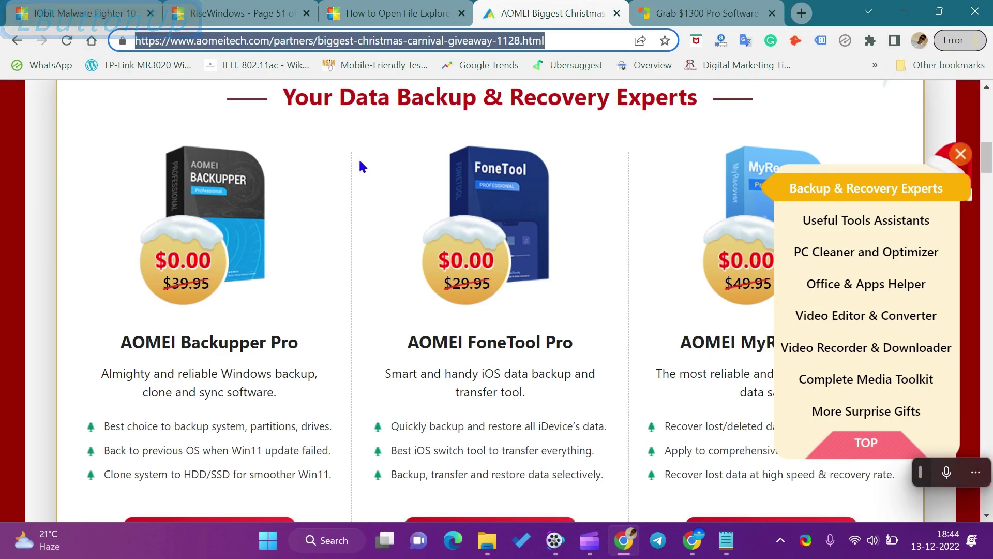
pyautogui.click(970, 152)
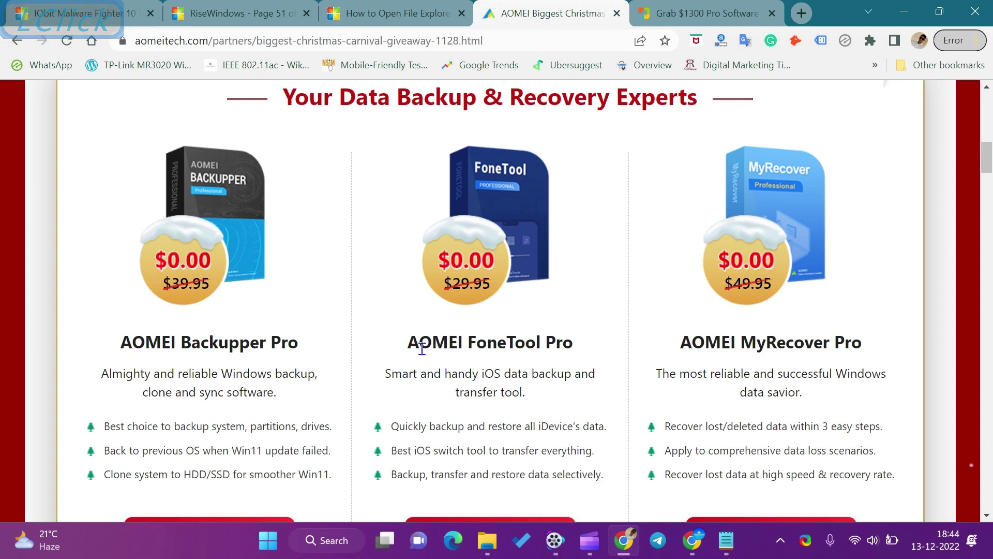
pyautogui.click(437, 335)
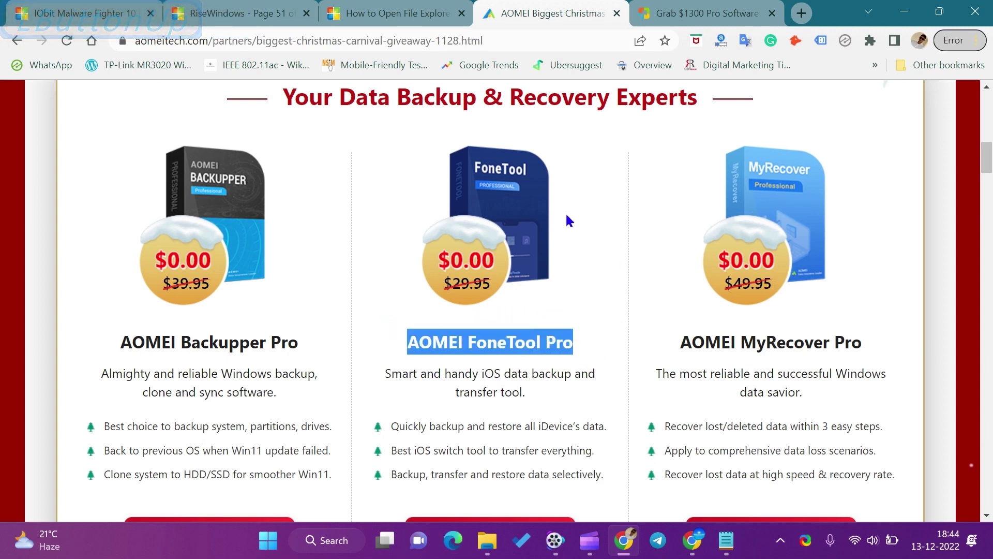
pyautogui.scroll(3)
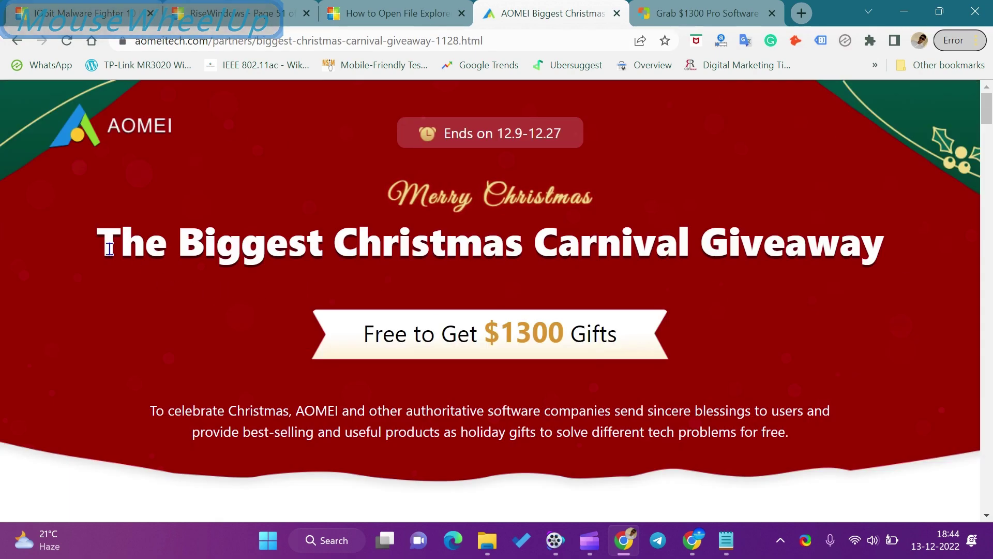
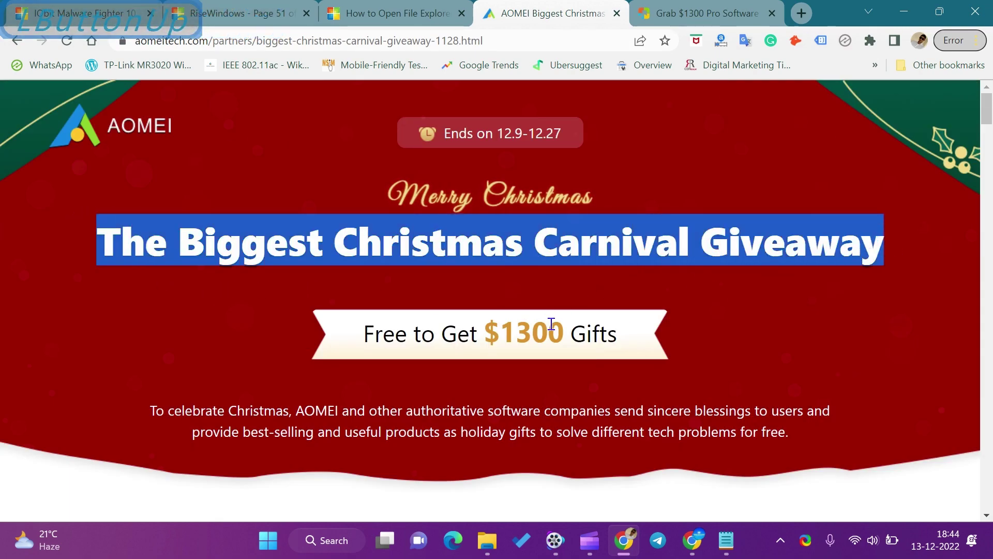
# - Scroll to the AOMEI FoneTool Pro card (free instead of $29.95) and highlight its description and feature points
pyautogui.scroll(-3)
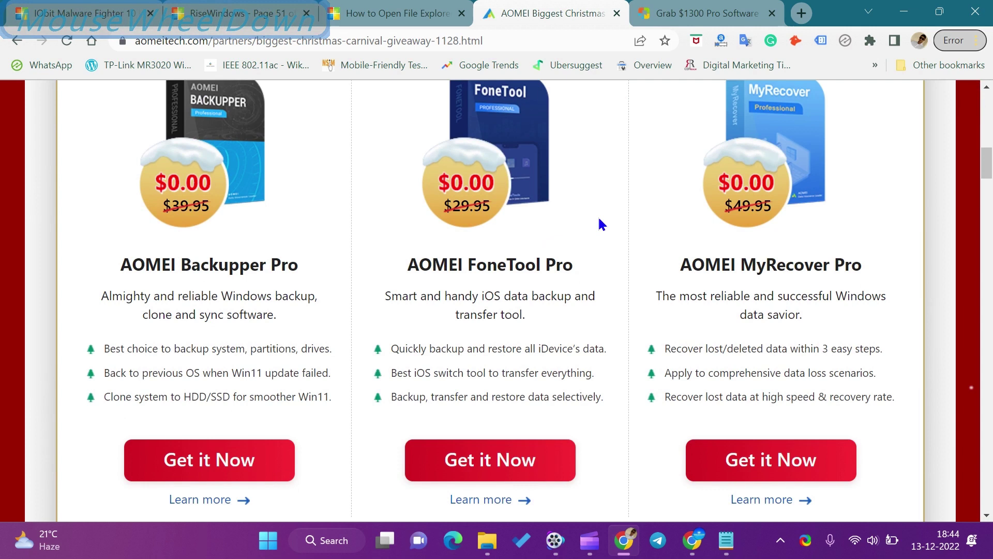
pyautogui.click(395, 300)
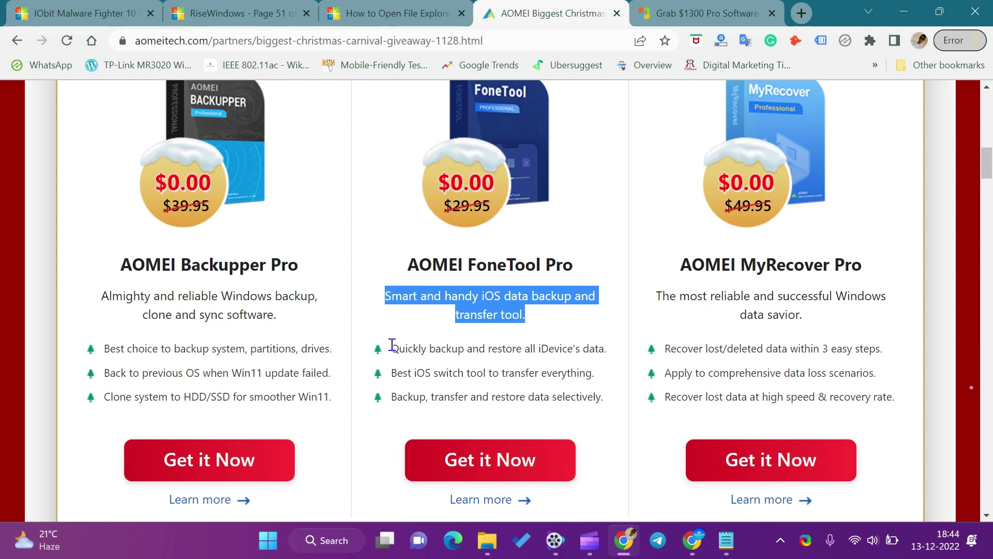
pyautogui.click(412, 368)
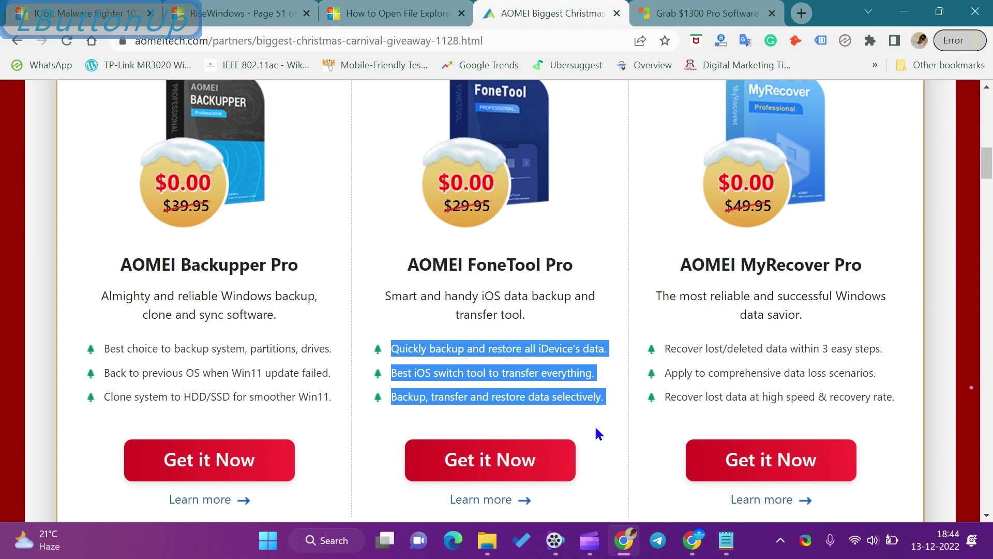